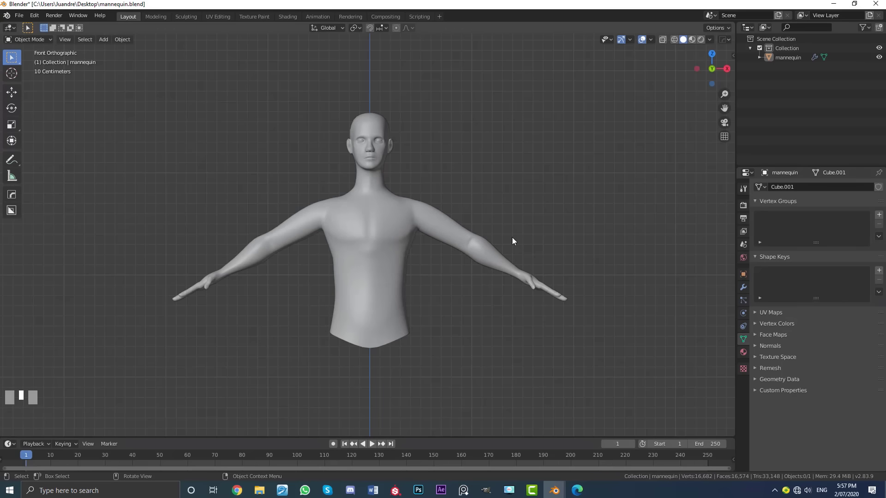
Frame the mannequin in front orthographic view and open the Add menu (Shift+A) for mesh primitives
scroll("down", 3)
key("KP_1")
scroll("up", 3)
scroll("up", 3)
scroll("down", 3)
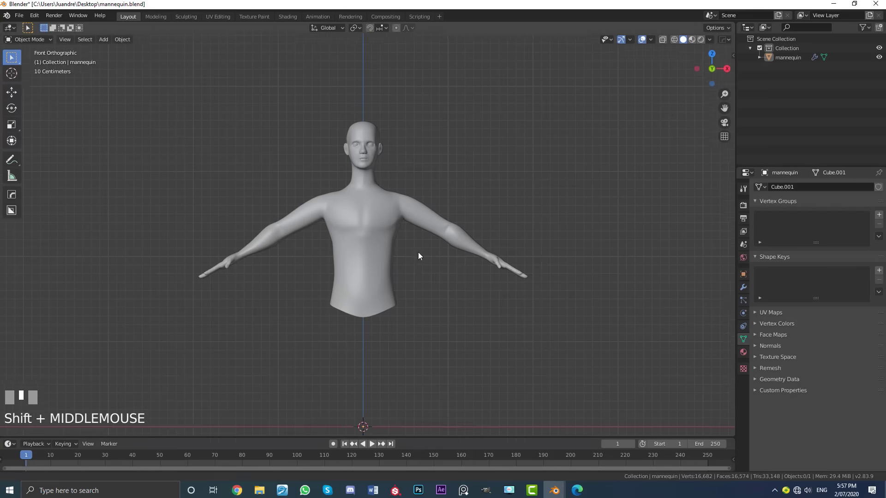
scroll("down", 3)
scroll("up", 3)
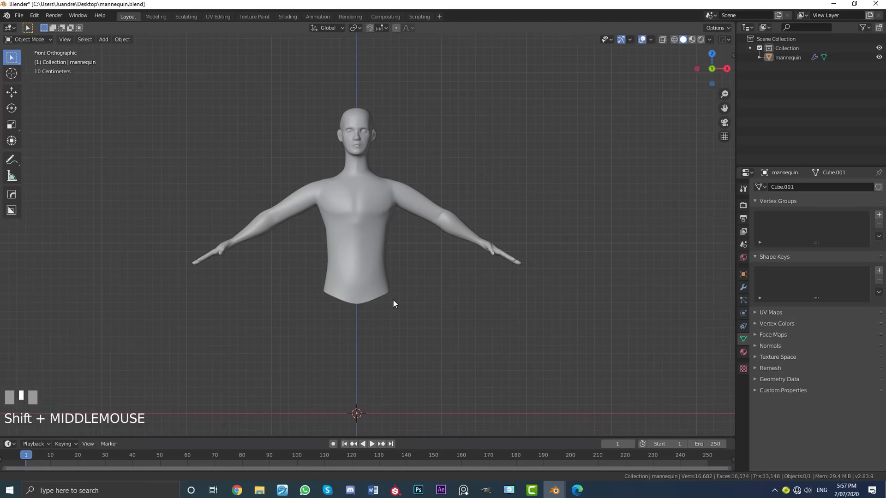
key("shift+a")
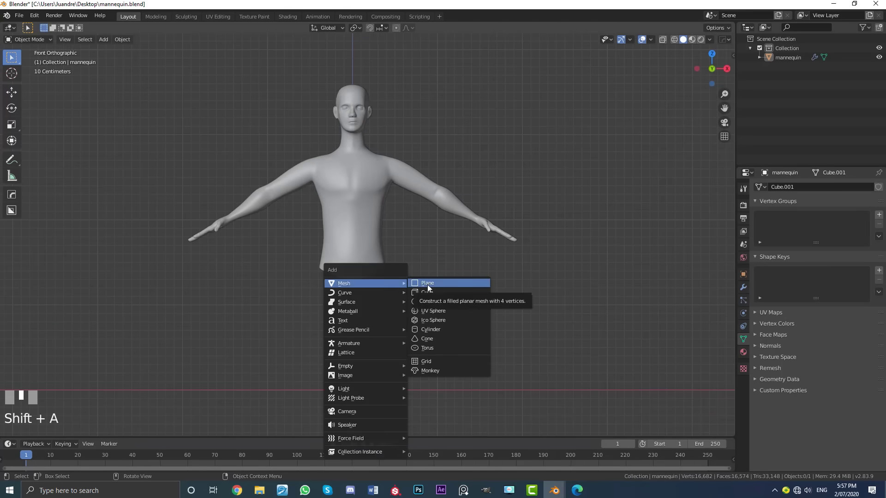
Add a flat Plane mesh to the scene in front of the mannequin
scroll("down", 3)
left_click_drag(403, 331, 408, 246)
scroll("up", 3)
left_click_drag(379, 191, 436, 301)
key("Tab")
left_click_drag(368, 306, 18, 97)
left_click(18, 96)
Scale the plane up and raise it along Z so it covers the chest and belly
left_click_drag(442, 309, 412, 320)
key("r")
key("Return")
key("KP_1")
key("Tab")
scroll("down", 3)
key("g")
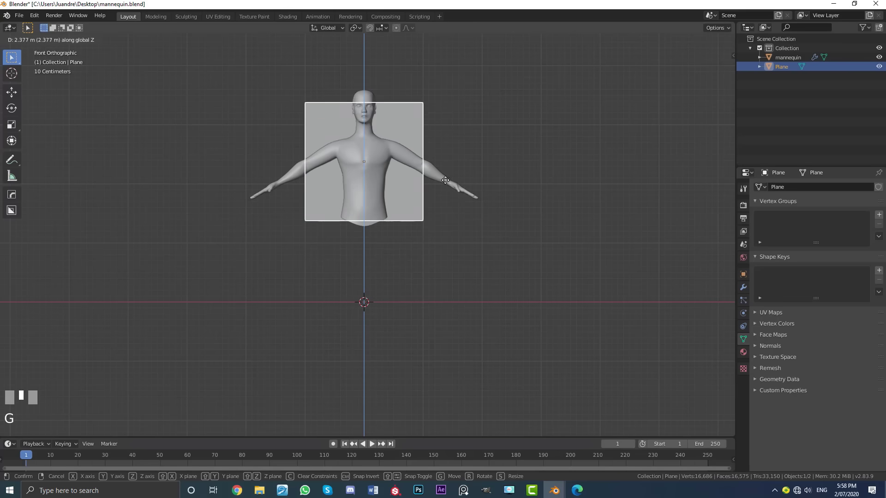
left_click(450, 183)
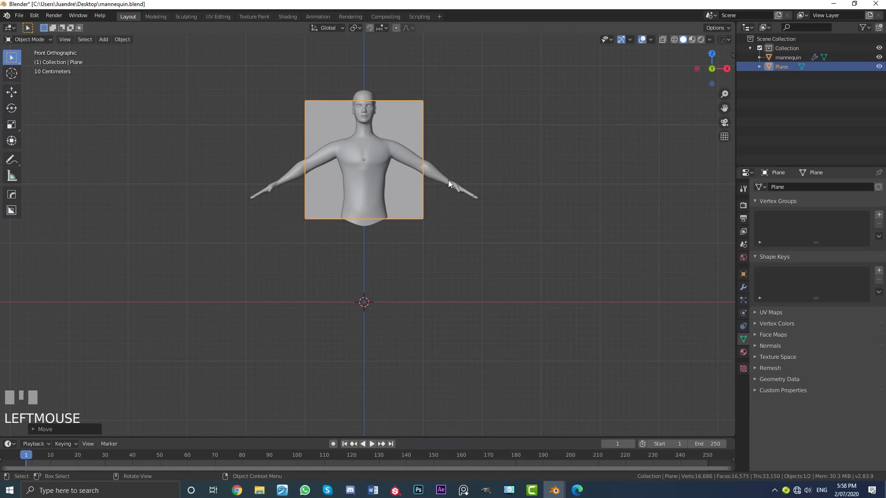
scroll("up", 3)
left_click_drag(309, 178, 361, 204)
From side view in Edit Mode, move the plane forward to sit in front of the torso
key("KP_3")
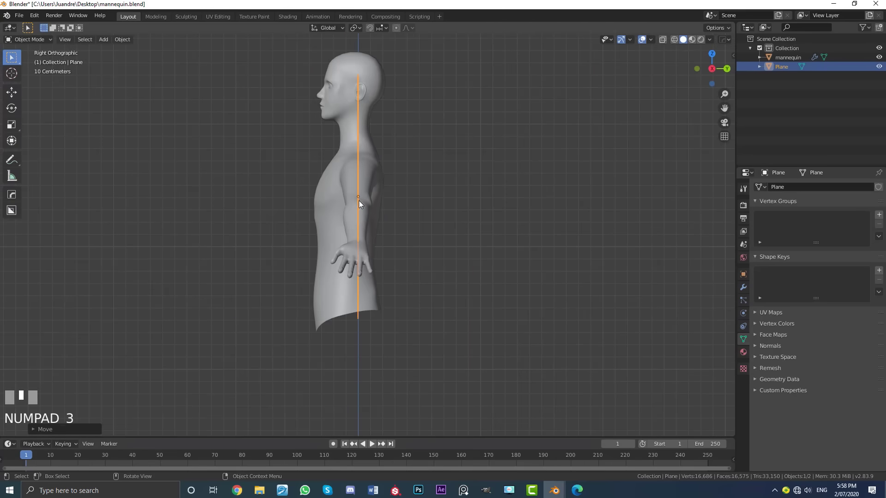
key("Tab")
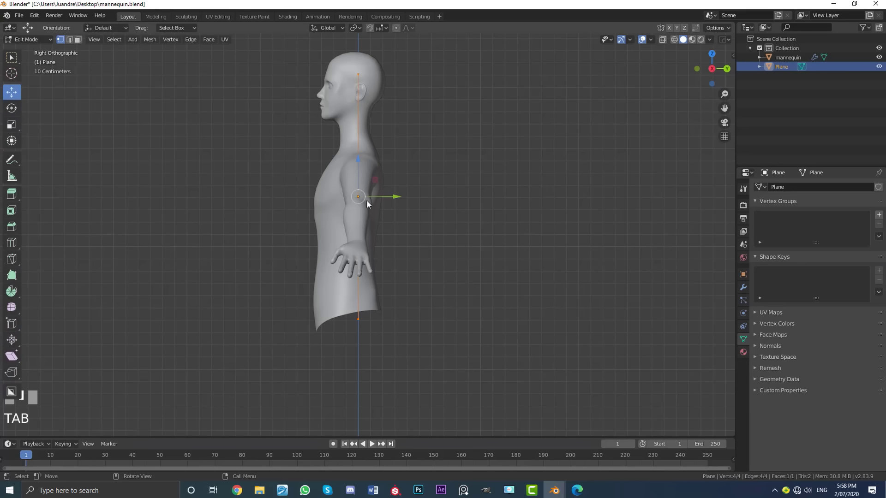
key("g")
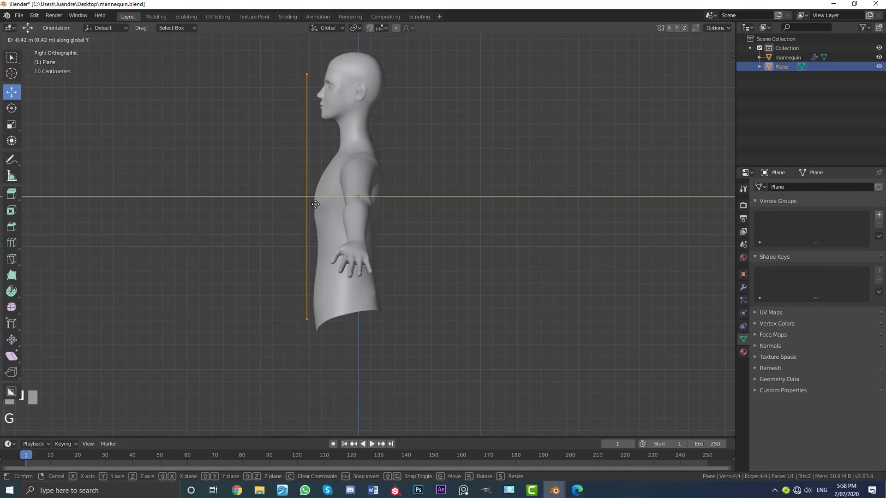
left_click(322, 207)
Back in front view, start a vertical loop cut down the plane's middle
scroll("down", 3)
left_click_drag(338, 220, 419, 279)
key("KP_1")
scroll("up", 3)
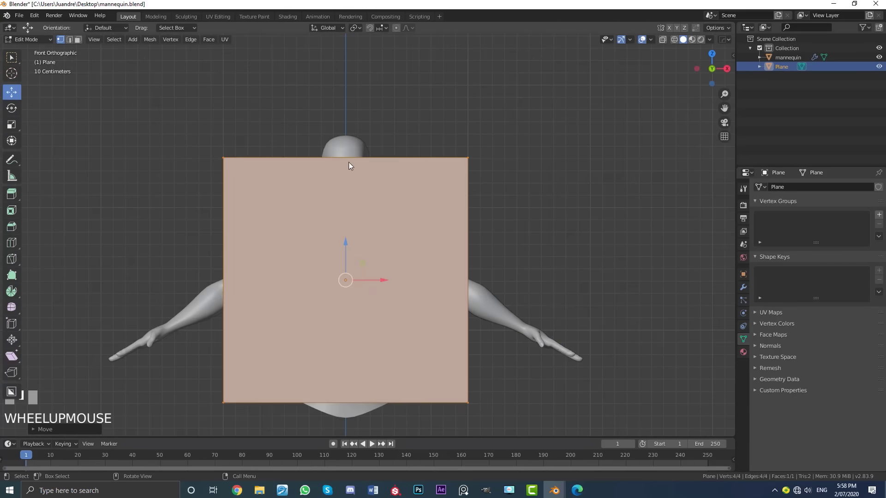
key("ctrl+r")
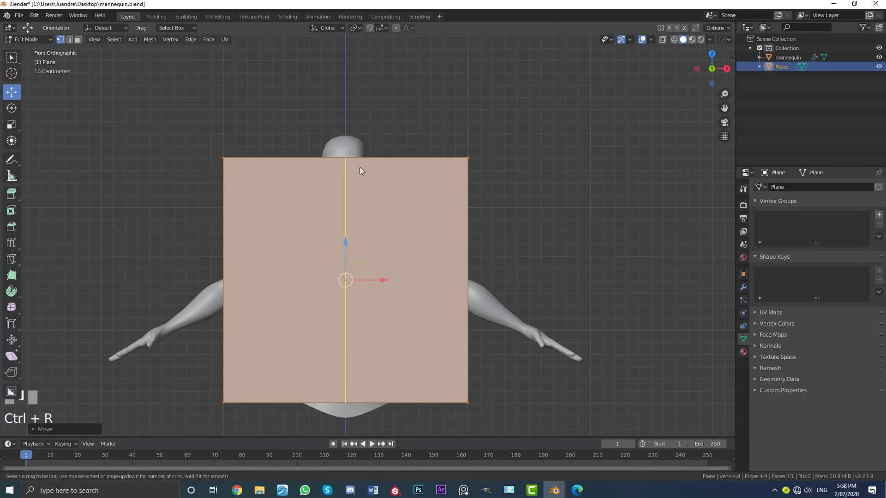
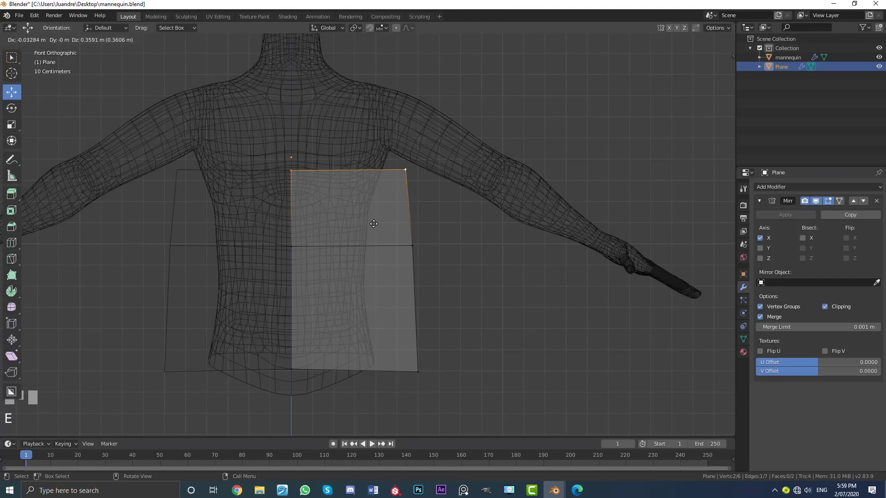
Place the top corner, rotate the top edge and cut the half plane, checking its depth by orbiting
left_click(379, 229)
left_click_drag(413, 203, 396, 236)
key("KP_1")
scroll("up", 3)
key("r")
left_click(452, 242)
middle_click(385, 263)
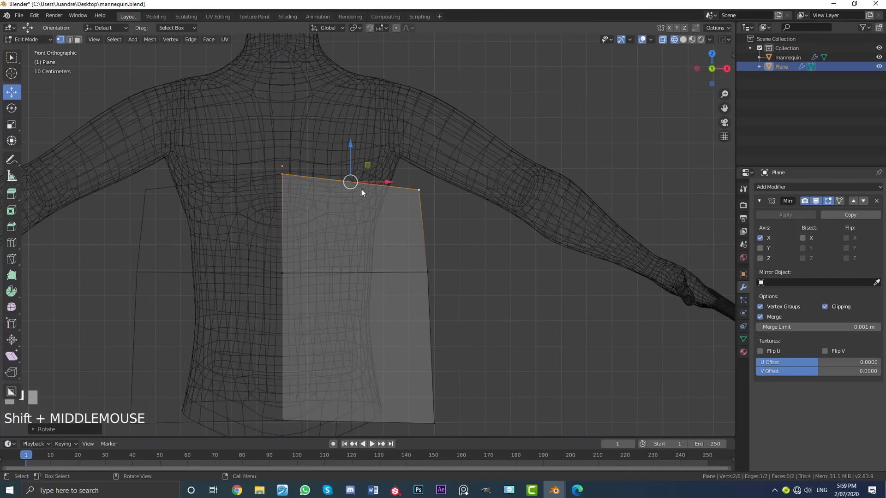
key("ctrl+r")
left_click(360, 187)
scroll("down", 3)
middle_click(378, 237)
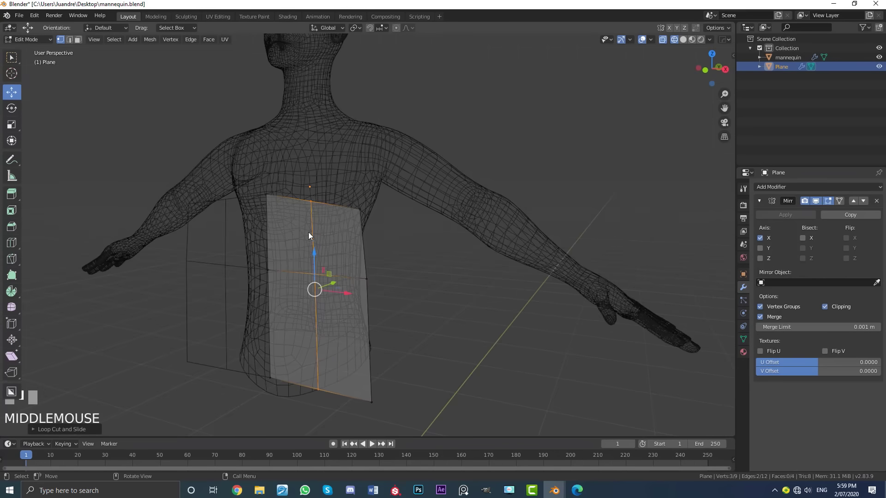
From front view, move the top vertices outward to form the vest's neckline
scroll("down", 3)
key("KP_1")
middle_click(343, 205)
scroll("up", 3)
key("alt+a")
left_click(357, 237)
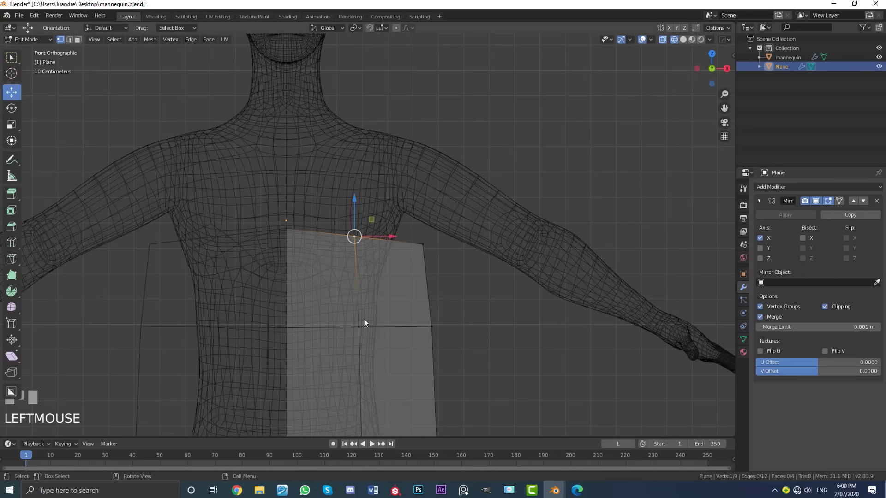
key("g")
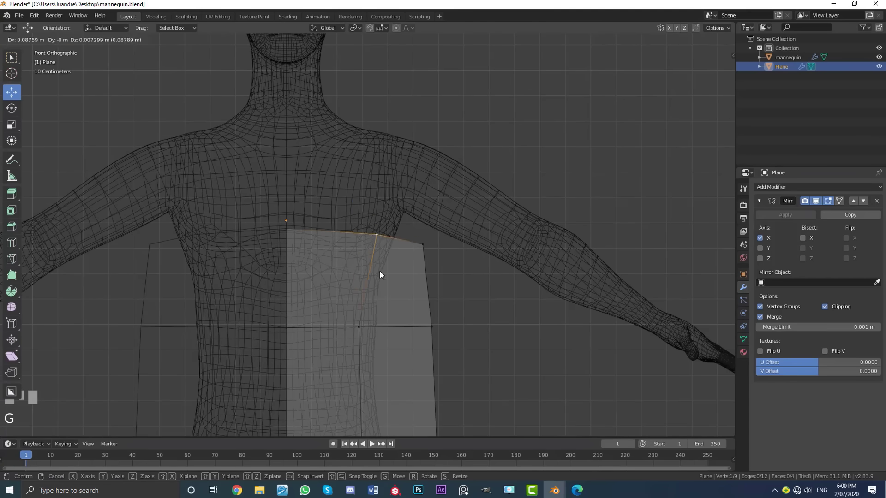
left_click(385, 261)
scroll("up", 3)
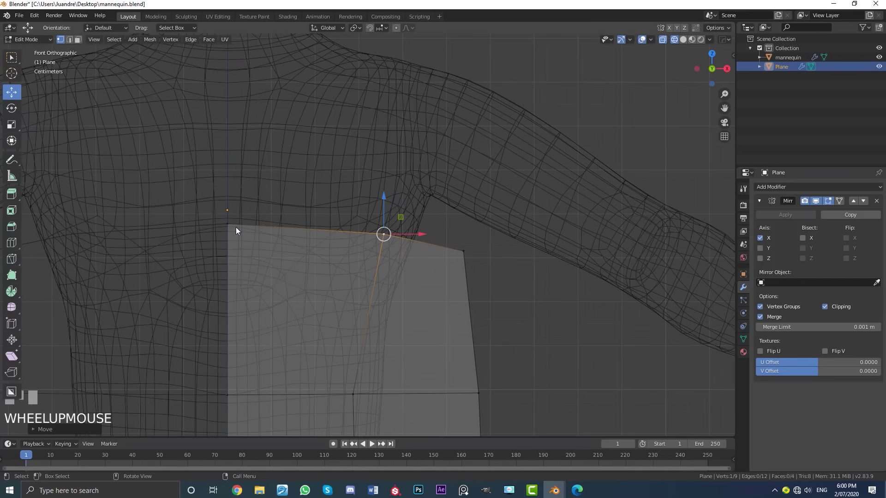
left_click(231, 229)
scroll("down", 3)
middle_click(293, 247)
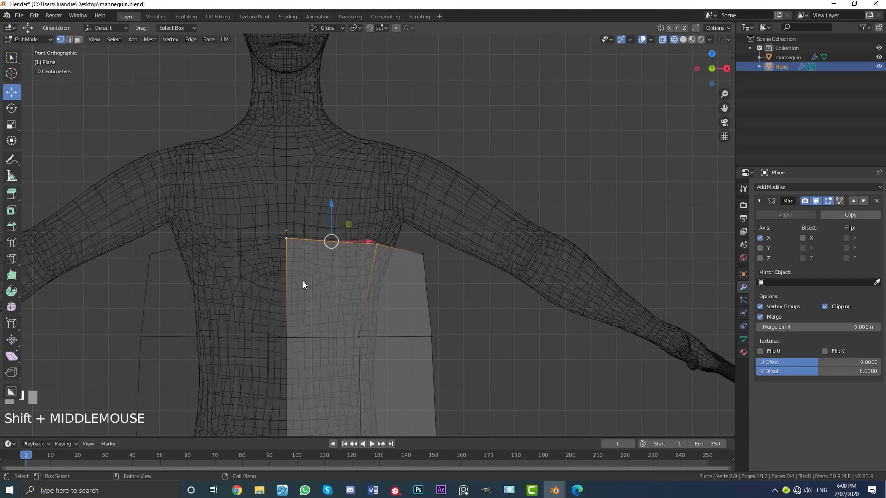
Extrude the top edge beside the neck upward into a strip and tilt it toward the shoulder
key("e")
left_click_drag(311, 287, 323, 184)
left_click(323, 185)
key("e")
left_click(436, 190)
key("ctrl+z")
key("r")
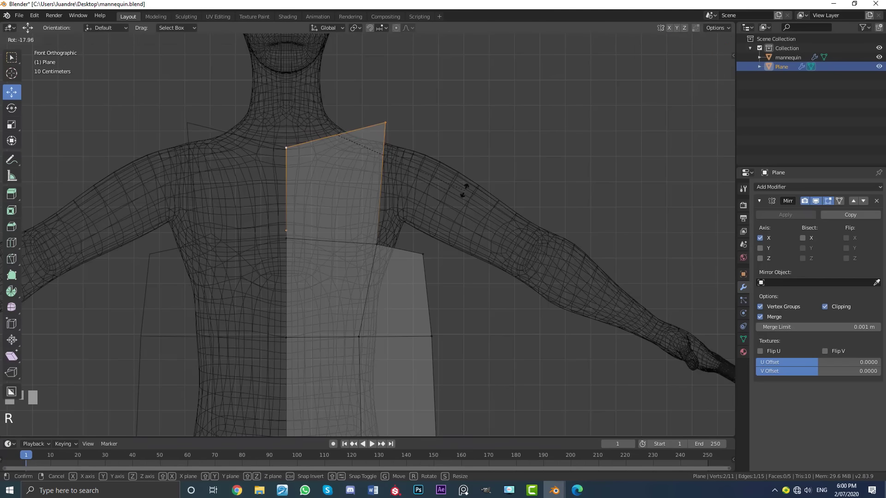
left_click(432, 185)
Loop-cut the strip vertically, select its outer top edge and extrude a shoulder strap upward
middle_click(372, 156)
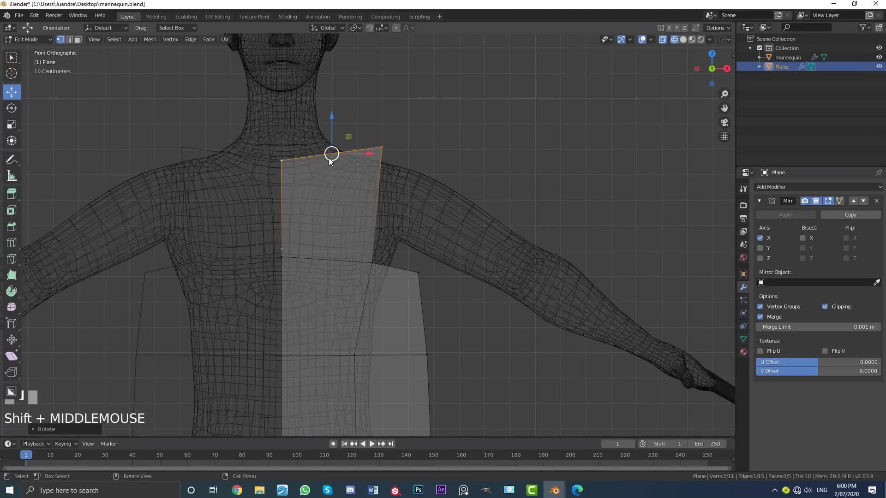
key("ctrl+r")
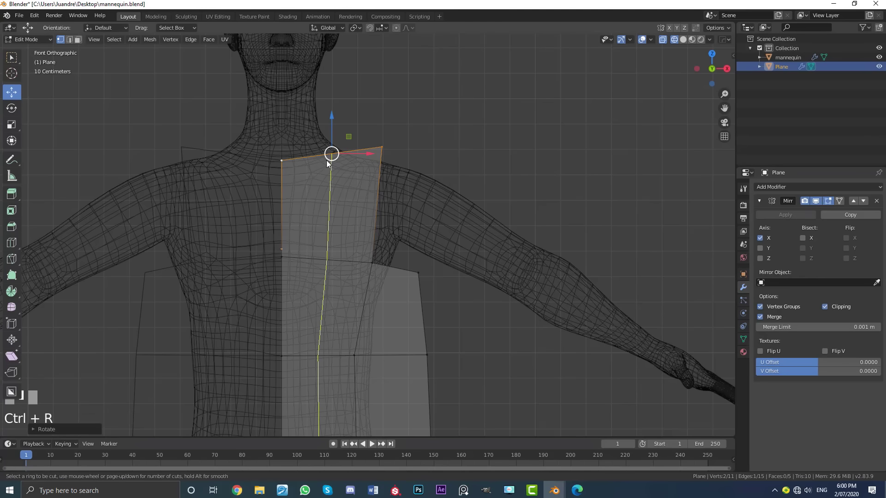
left_click(332, 163)
scroll("down", 3)
scroll("up", 3)
left_click_drag(354, 168, 347, 188)
scroll("up", 3)
left_click(381, 133)
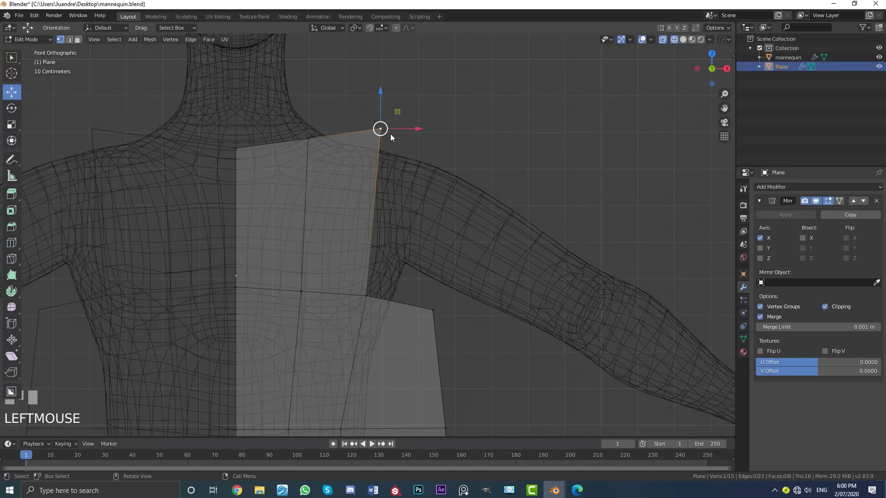
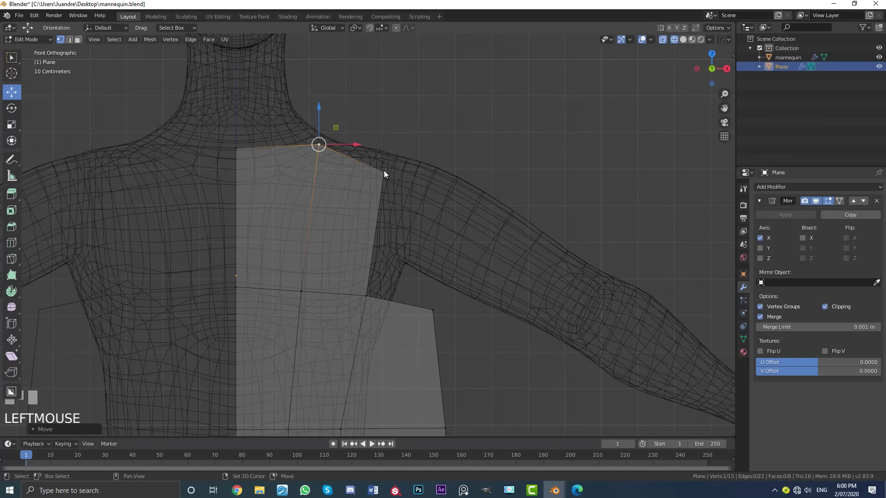
left_click(388, 175)
scroll("down", 3)
key("e")
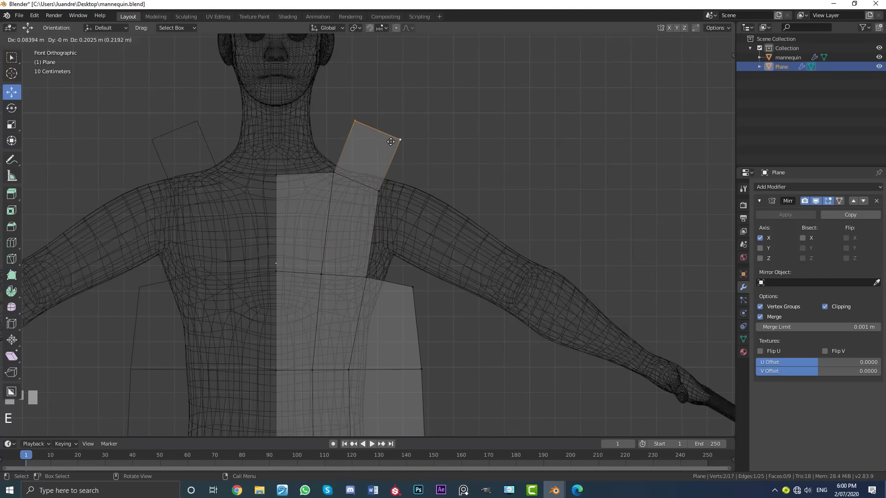
left_click(393, 151)
Switch shading mode and orbit back to front view to review the vest front panel
scroll("down", 3)
key("z")
middle_click(460, 247)
key("KP_1")
scroll("up", 3)
middle_click(402, 277)
left_click(346, 230)
Show solid surfaces, then move a shoulder-strap vertex into place on the vest half
left_click(349, 352)
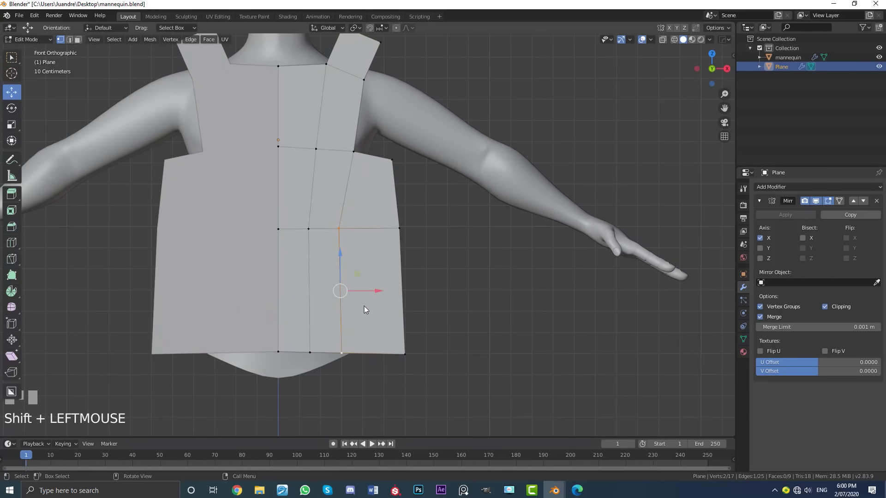
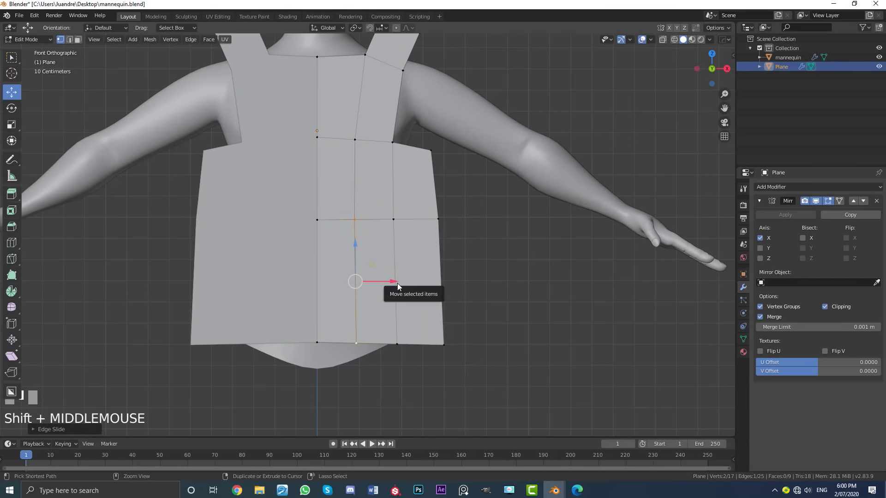
key("ctrl+r")
middle_click(401, 287)
left_click(401, 286)
left_click_drag(403, 309, 348, 203)
key("ctrl+r")
left_click(348, 201)
key("ctrl+r")
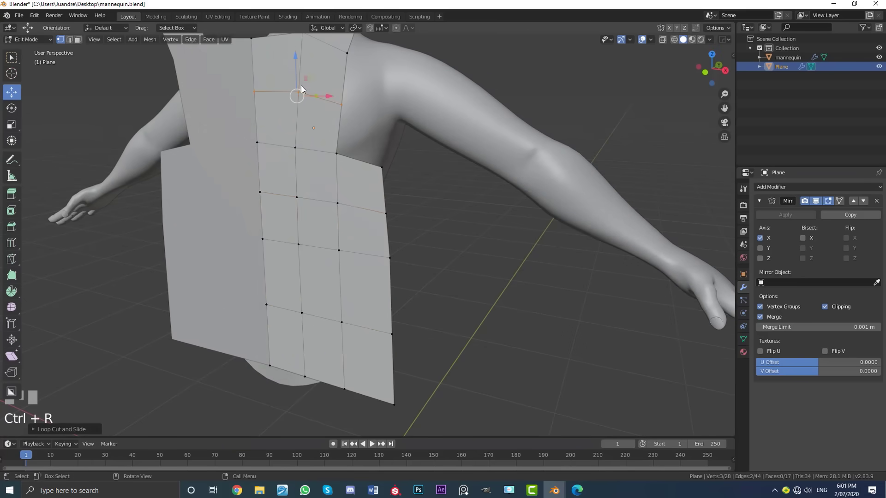
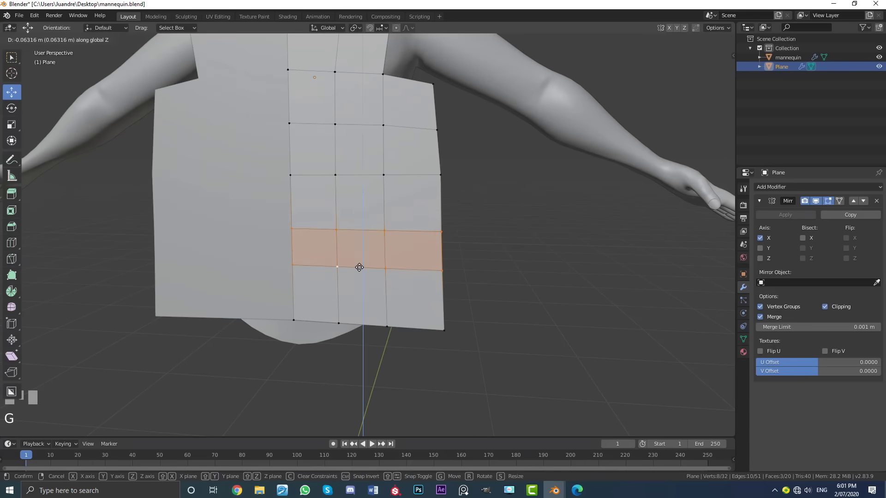
Move a row of faces and an edge loop to new heights across the belly, cancelling one stray move
left_click(365, 256)
key("alt+a")
left_click(360, 236)
key("g")
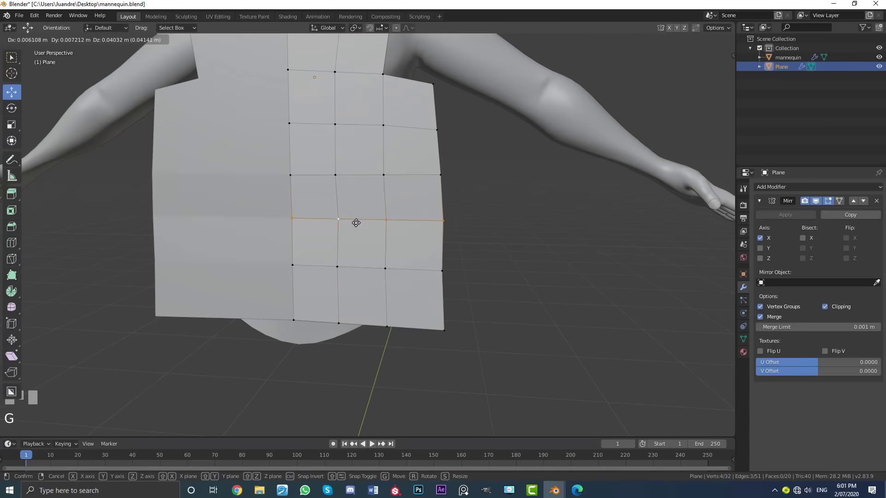
right_click(362, 227)
key("g")
left_click(393, 311)
Orbit to an angled view and select every vertex of the vest half for subdividing
scroll("down", 3)
left_click_drag(383, 169, 379, 178)
key("a")
left_click_drag(367, 175, 312, 149)
scroll("up", 3)
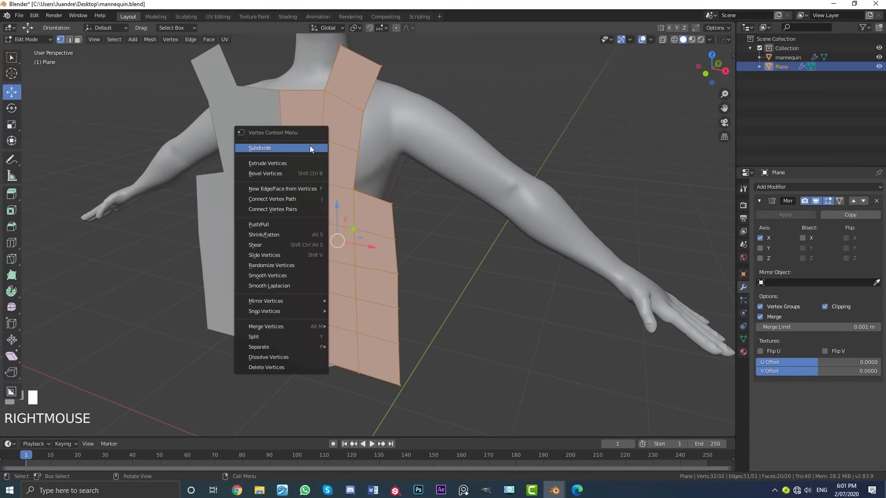
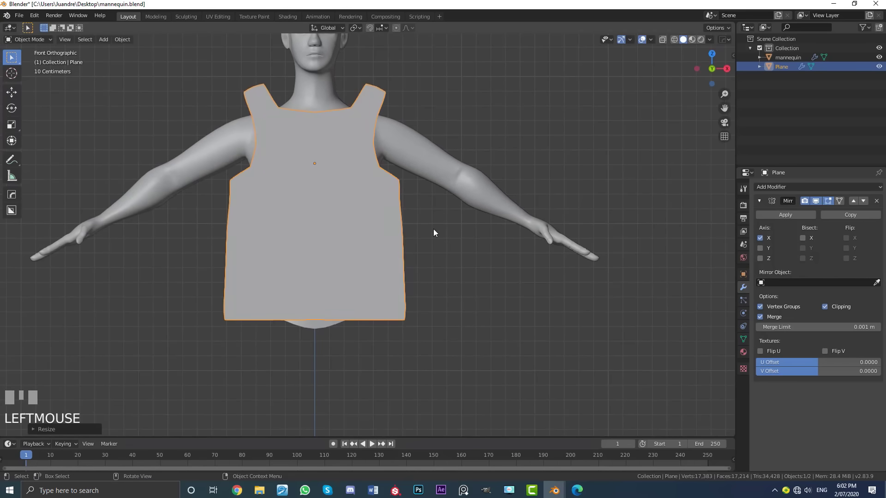
Enter Edit Mode on the vest, orbit to check its bottom edge, then return to front view editing
key("ctrl+a")
key("Tab")
key("z")
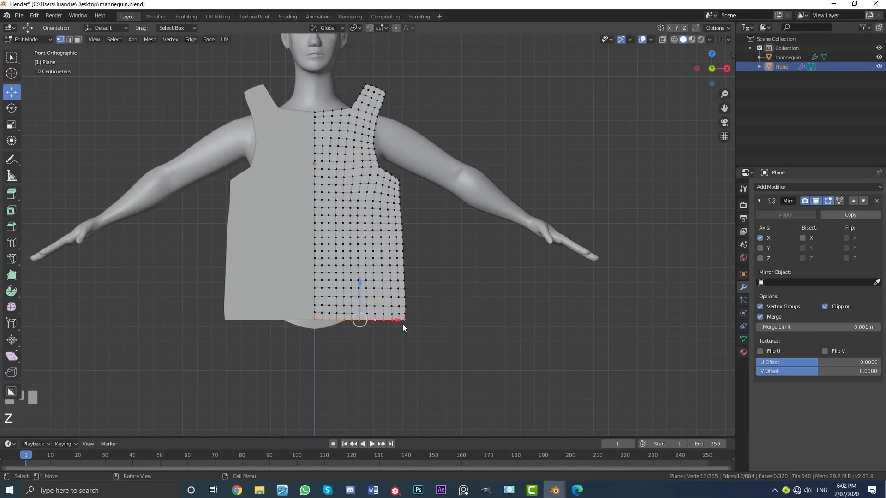
scroll("down", 3)
left_click_drag(382, 266, 330, 257)
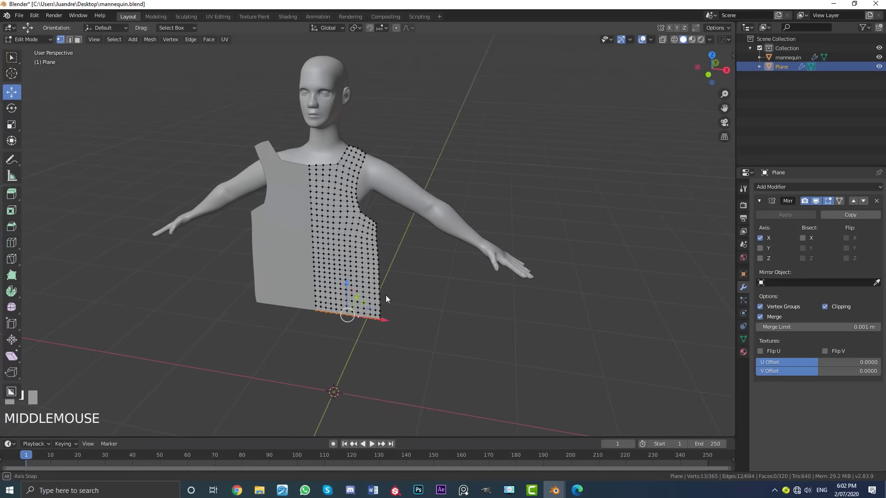
key("KP_1")
key("Tab")
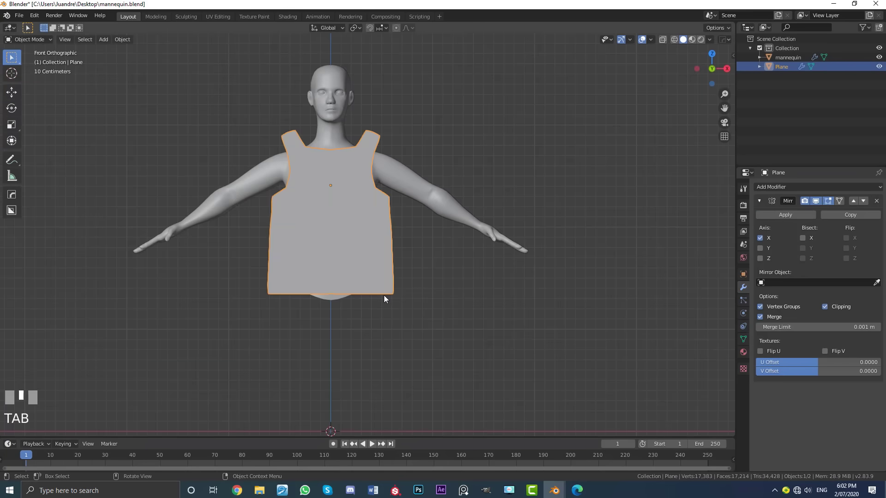
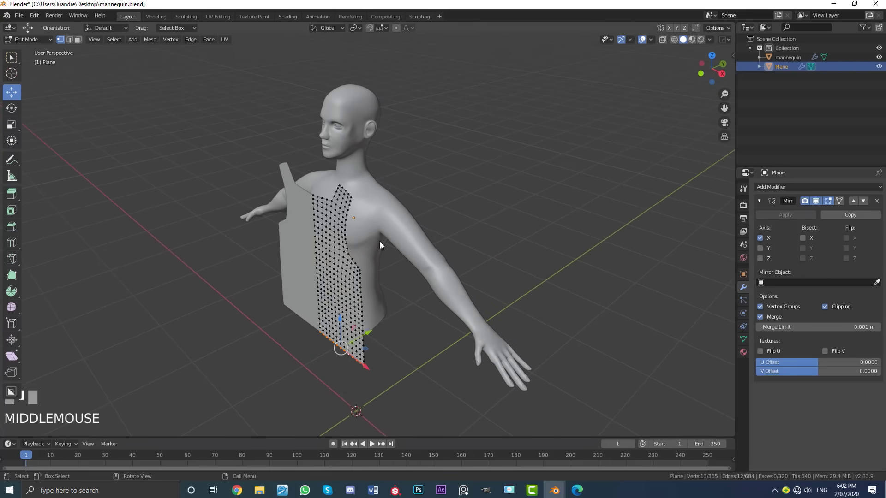
Select the whole vest half and extrude it backwards behind the torso from side view
key("a")
middle_click(374, 244)
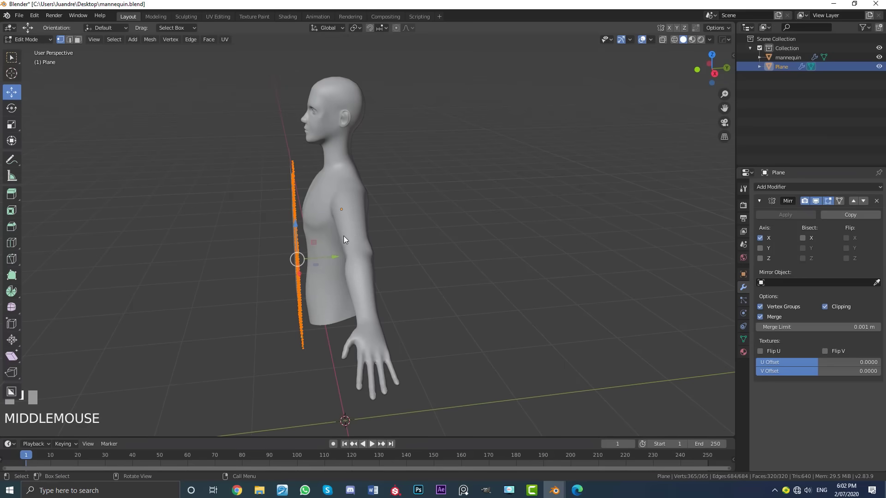
key("e")
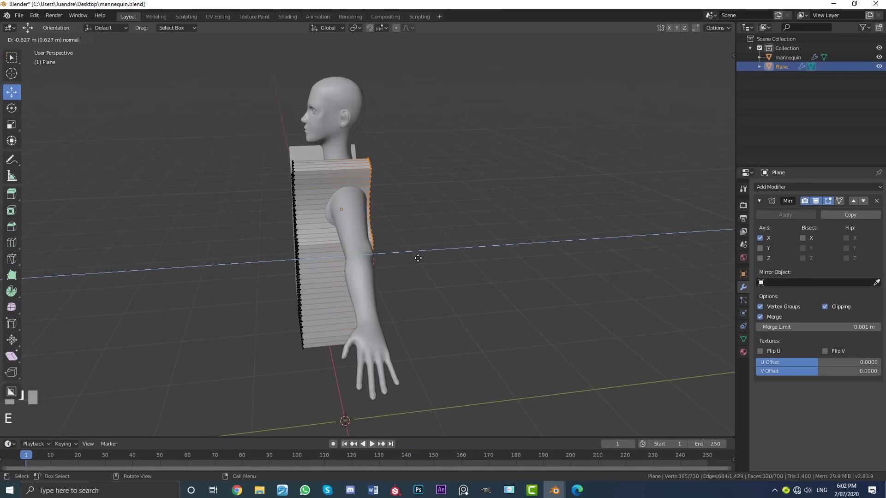
left_click(426, 263)
left_click_drag(332, 235, 360, 277)
scroll("up", 3)
Move the front panel closer to the torso and adjust the panels' size around it
left_click(370, 280)
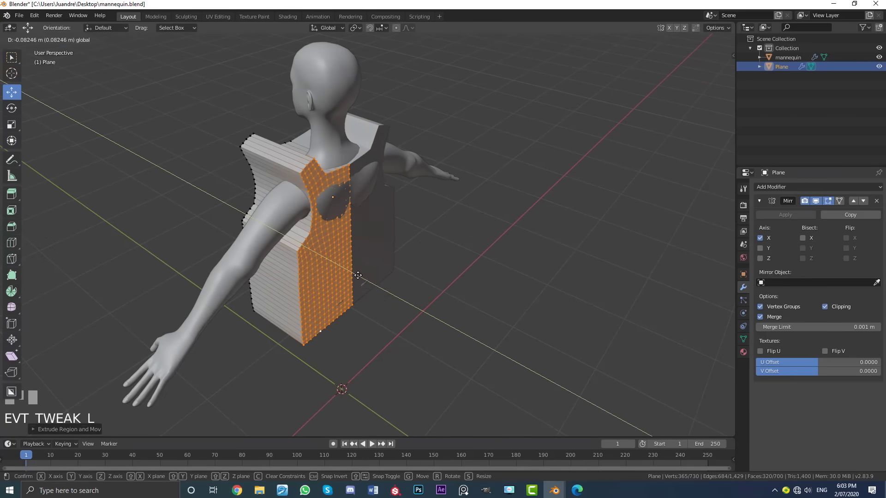
scroll("up", 3)
left_click(326, 296)
scroll("down", 3)
left_click_drag(336, 287, 81, 42)
left_click(81, 42)
left_click_drag(194, 178, 435, 210)
key("alt+a")
left_click_drag(432, 200, 416, 187)
key("c")
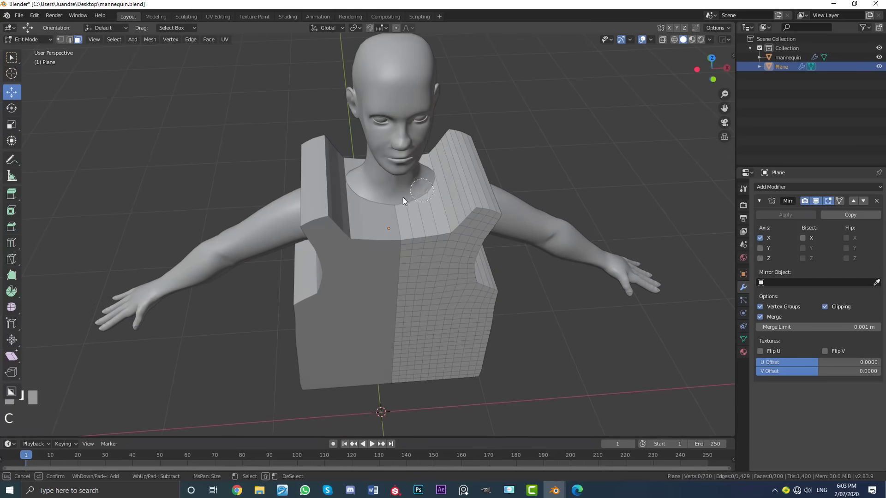
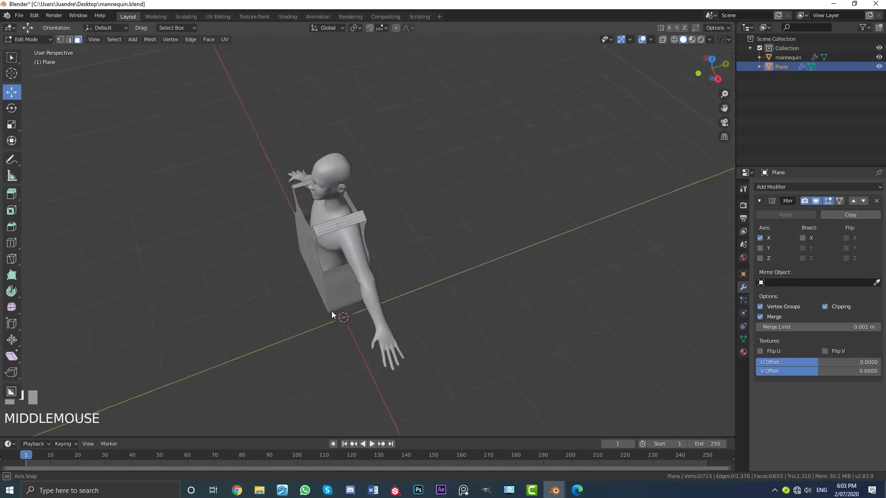
Select the shoulder and side joining strip faces on the vest
scroll("up", 3)
scroll("up", 3)
left_click(321, 246)
left_click_drag(309, 159, 306, 187)
scroll("up", 3)
left_click(306, 186)
scroll("down", 3)
left_click_drag(342, 216, 389, 189)
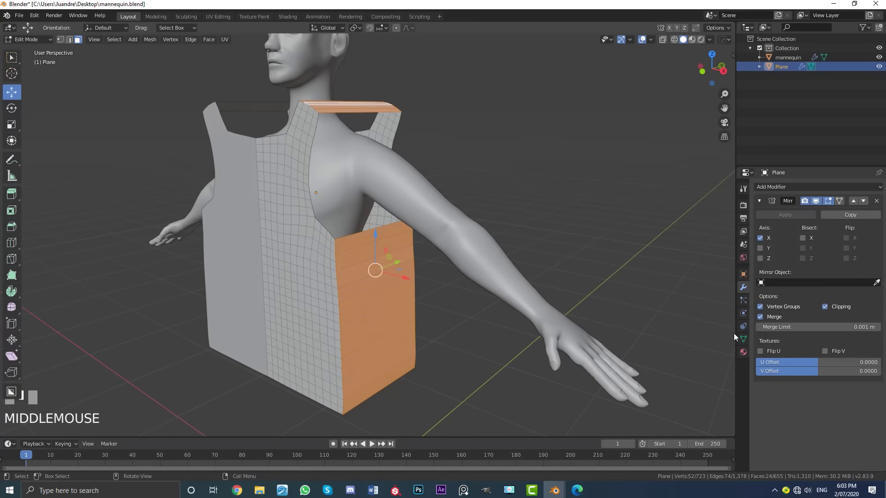
Assign the strip faces to a new 'sew' vertex group and reselect the group
left_click(744, 342)
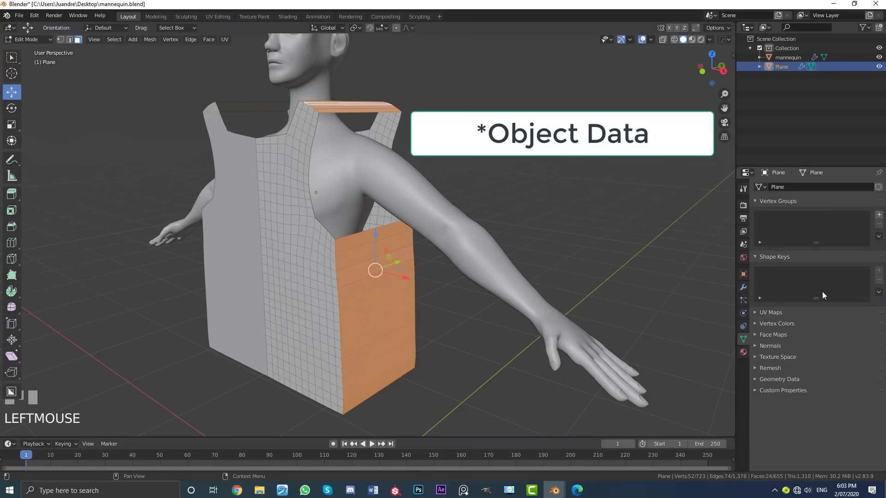
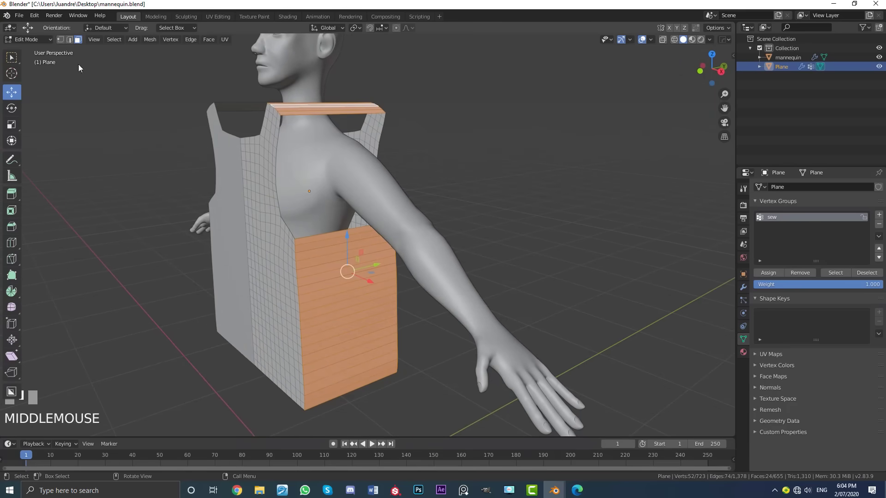
middle_click(62, 41)
left_click(61, 41)
key("alt+a")
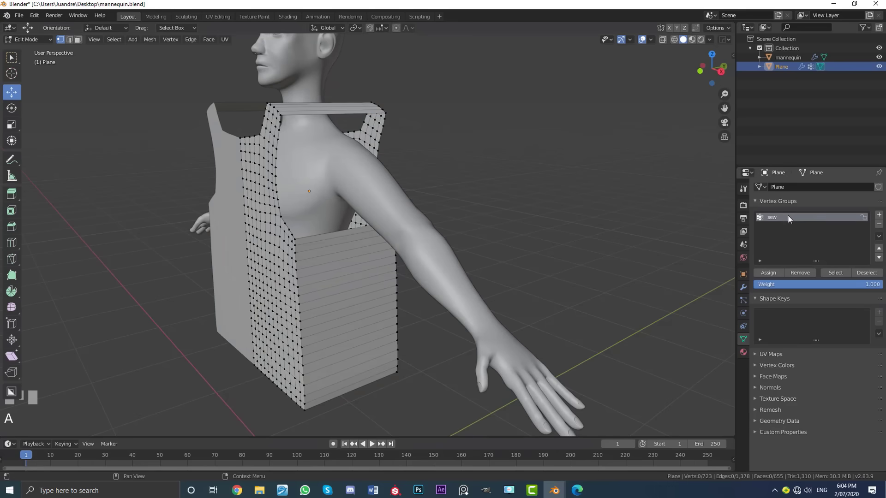
left_click(788, 217)
left_click(836, 274)
Delete only the strips' faces, leaving edges, and return to Object Mode
left_click_drag(439, 227, 319, 308)
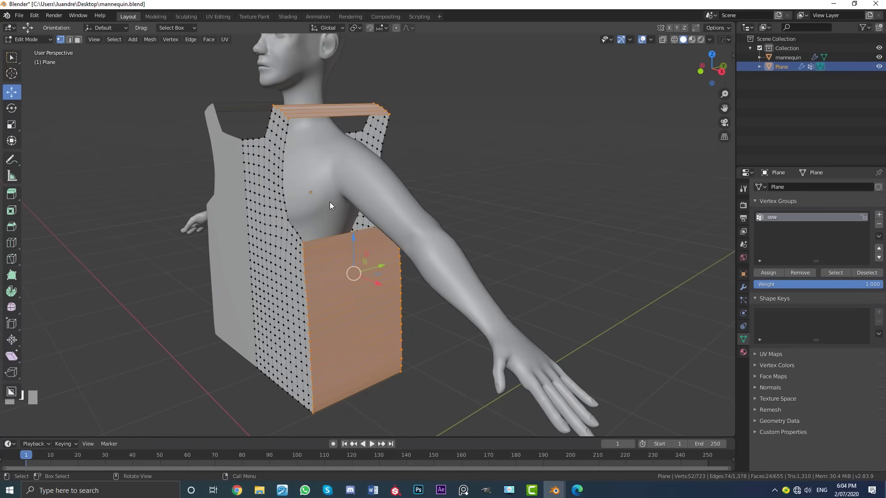
key("x")
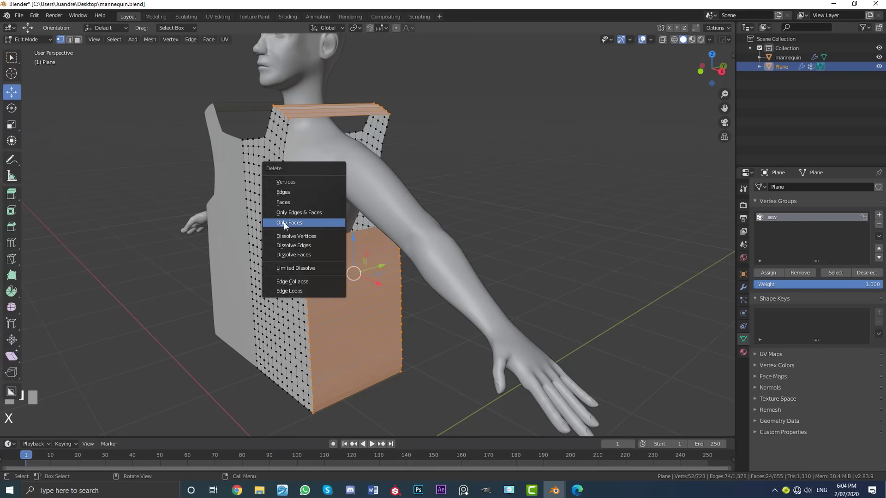
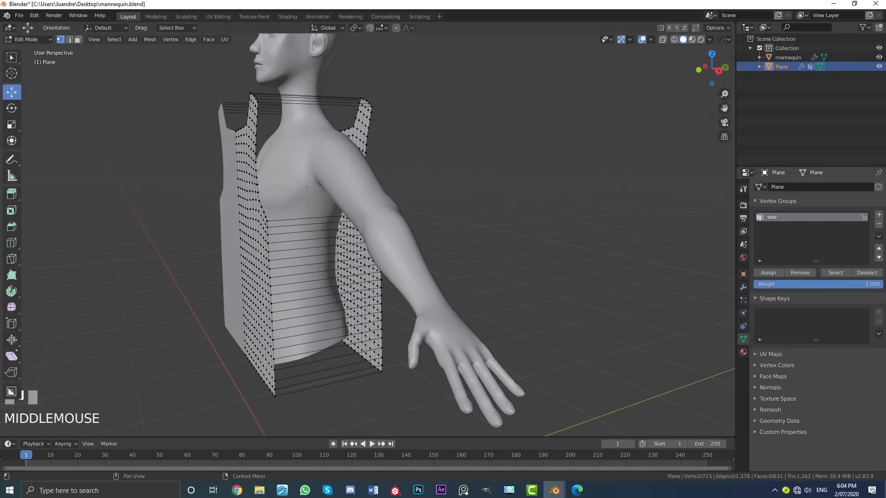
left_click_drag(847, 280, 327, 258)
middle_click(327, 258)
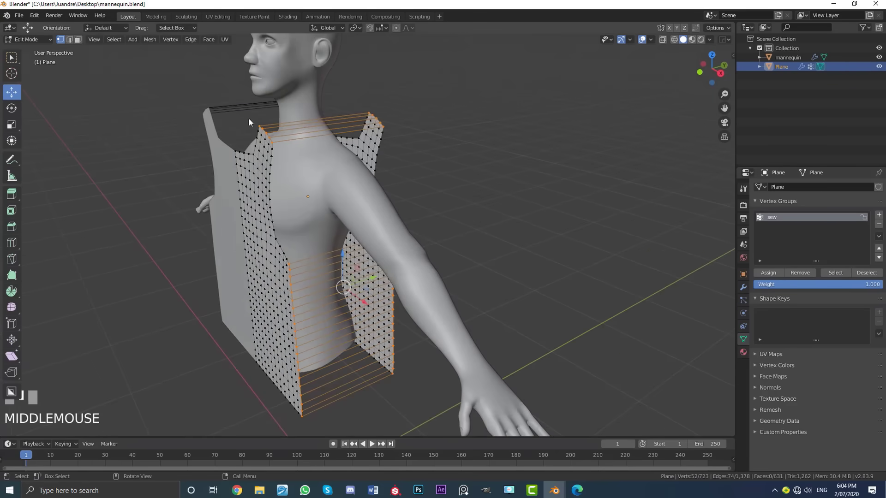
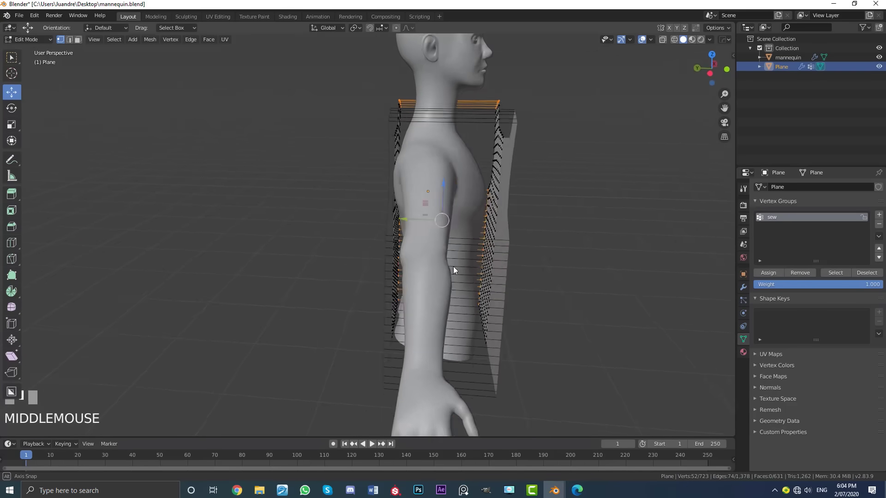
scroll("down", 3)
key("Tab")
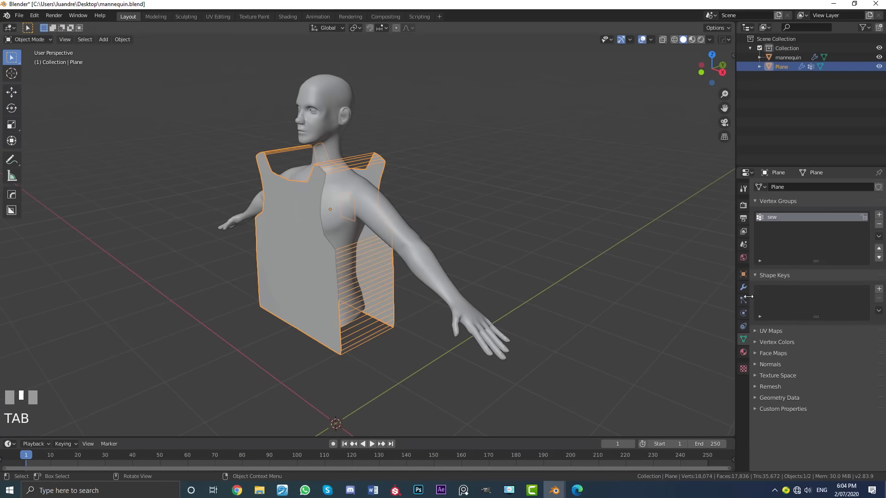
Collapse the Mirror modifier and bring the vest's shoulder into view
left_click(744, 289)
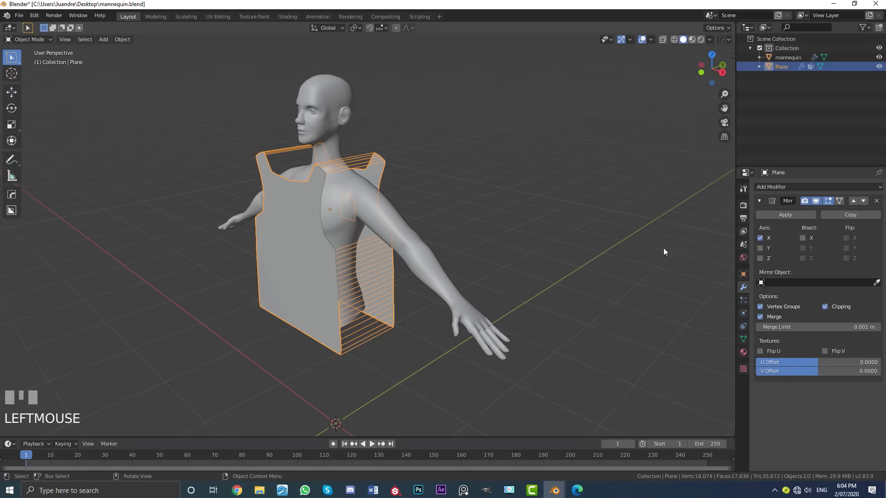
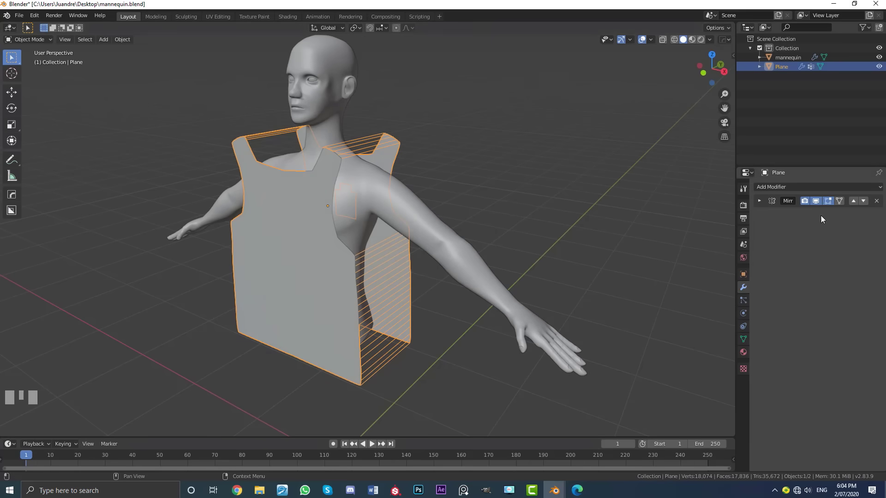
left_click_drag(294, 272, 303, 209)
scroll("up", 3)
middle_click(286, 208)
left_click_drag(239, 202, 393, 237)
scroll("up", 3)
scroll("down", 3)
scroll("up", 3)
In Edit Mode, select the gap's border vertices near the shoulder and fill it with new faces
key("Tab")
scroll("up", 3)
key("alt+h")
scroll("up", 3)
scroll("down", 3)
left_click_drag(380, 181, 388, 195)
scroll("up", 3)
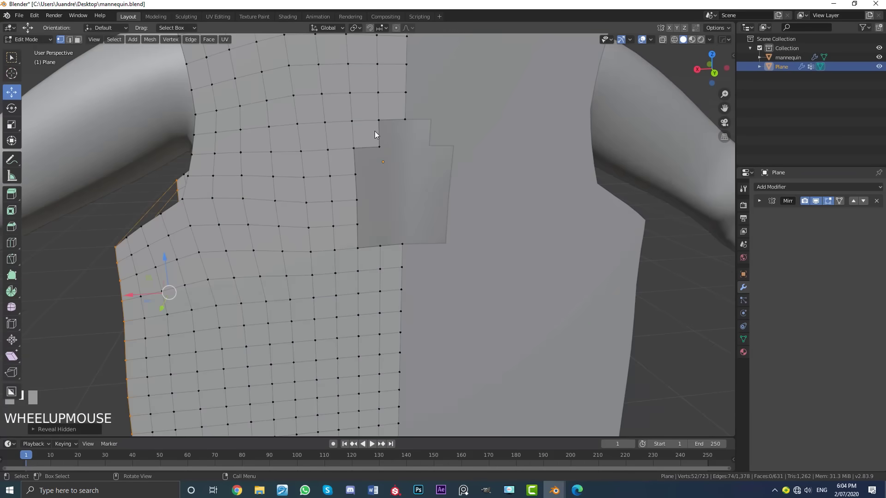
left_click(362, 181)
left_click(358, 204)
left_click_drag(360, 220, 388, 222)
scroll("up", 3)
key("alt+a")
Leave Edit Mode and view the vest and mannequin straight on from the front
middle_click(371, 218)
scroll("up", 3)
left_click_drag(406, 237, 402, 276)
middle_click(412, 271)
scroll("down", 3)
middle_click(401, 245)
key("Tab")
middle_click(394, 227)
scroll("down", 3)
left_click(749, 288)
scroll("down", 3)
middle_click(438, 226)
key("KP_1")
key("alt+a")
scroll("up", 3)
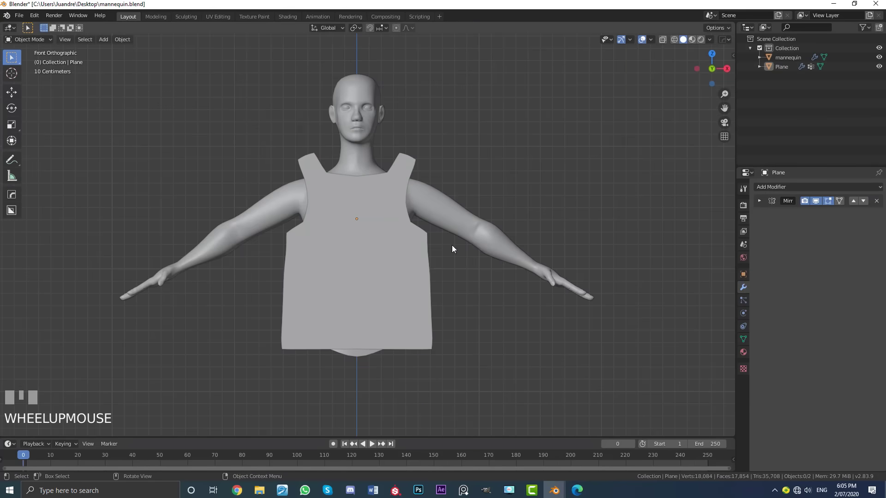
Add Cloth physics to the vest with Sewing enabled and Shrinking Factor 0
left_click_drag(428, 275, 500, 308)
key("g")
right_click(697, 335)
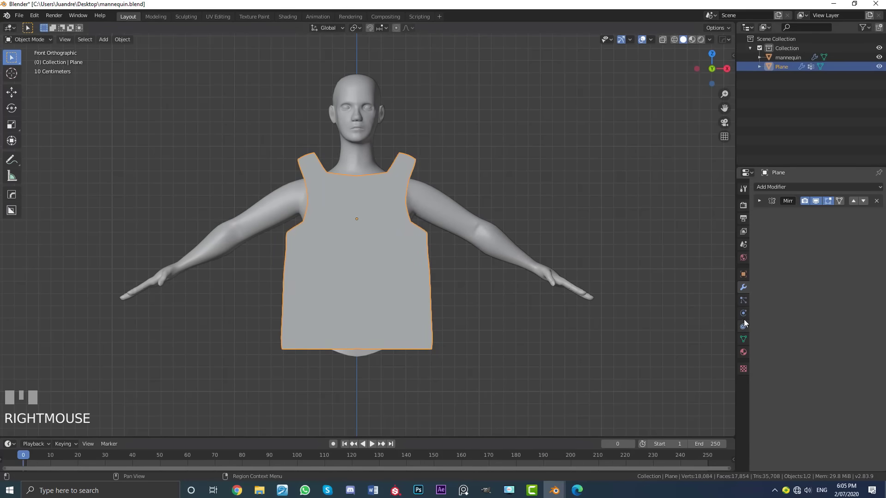
left_click(748, 314)
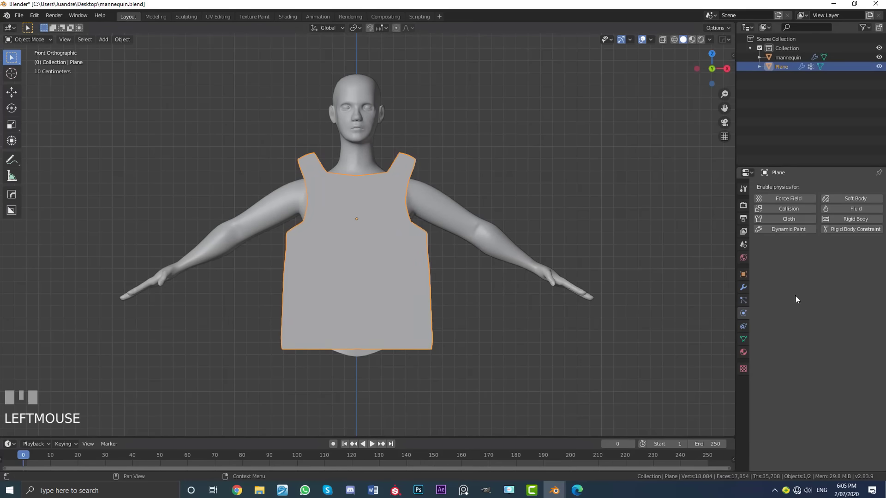
left_click_drag(791, 220, 875, 400)
key("Return")
scroll("down", 3)
scroll("down", 3)
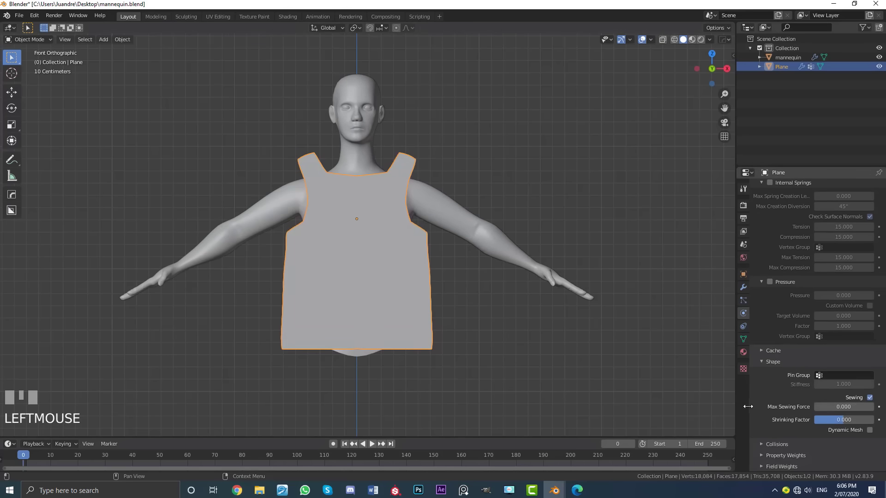
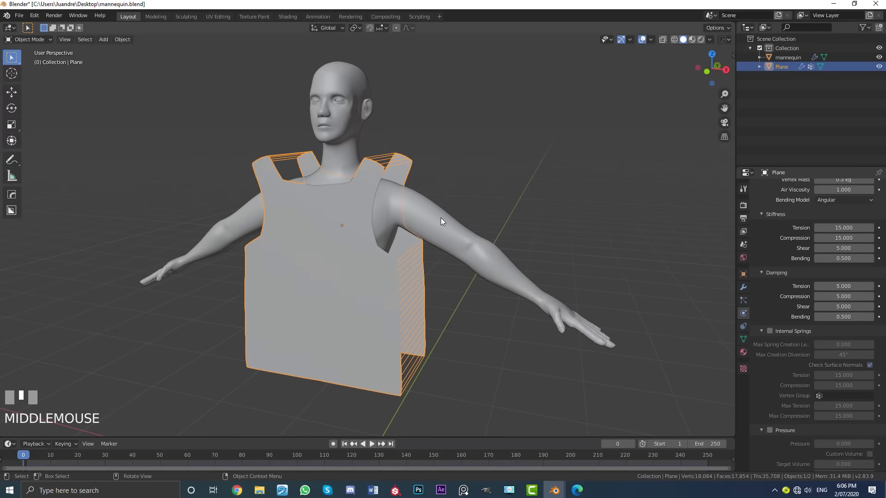
Select the mannequin body to give it Collision physics
left_click(360, 88)
left_click_drag(393, 140, 522, 200)
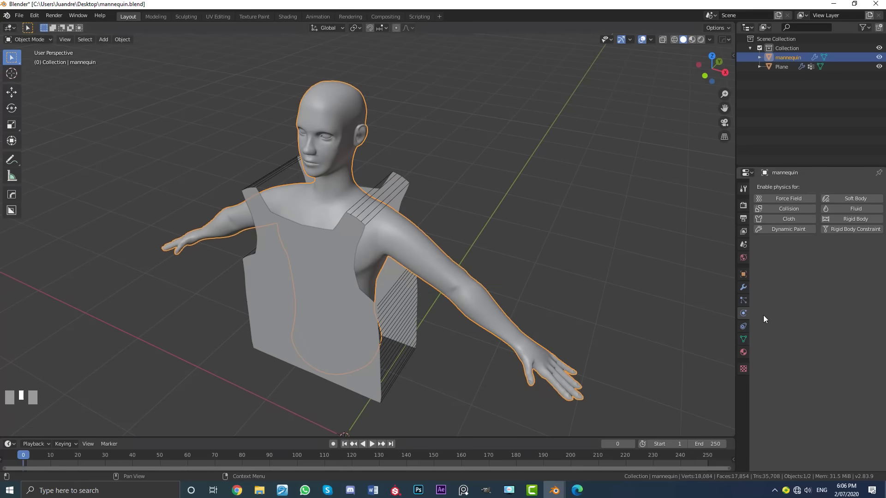
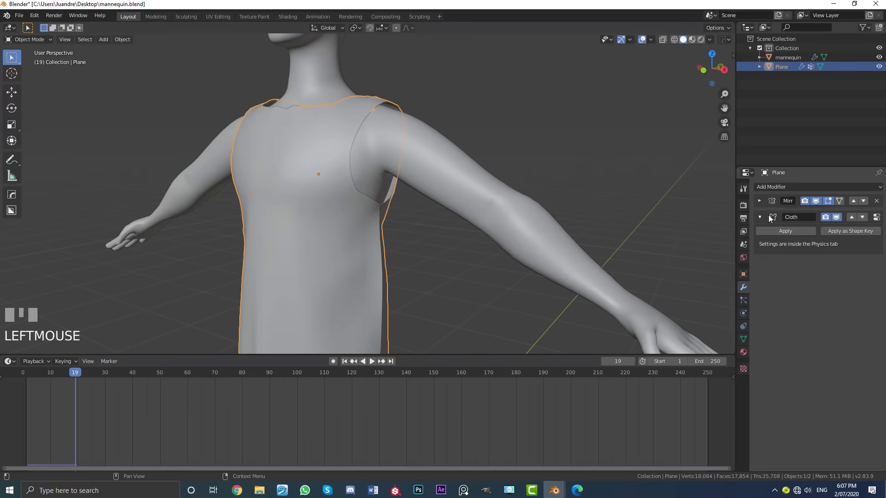
Add Subdivision Surface and a Solidify modifier with 0.01 m thickness to the vest
left_click_drag(764, 220, 555, 240)
middle_click(556, 240)
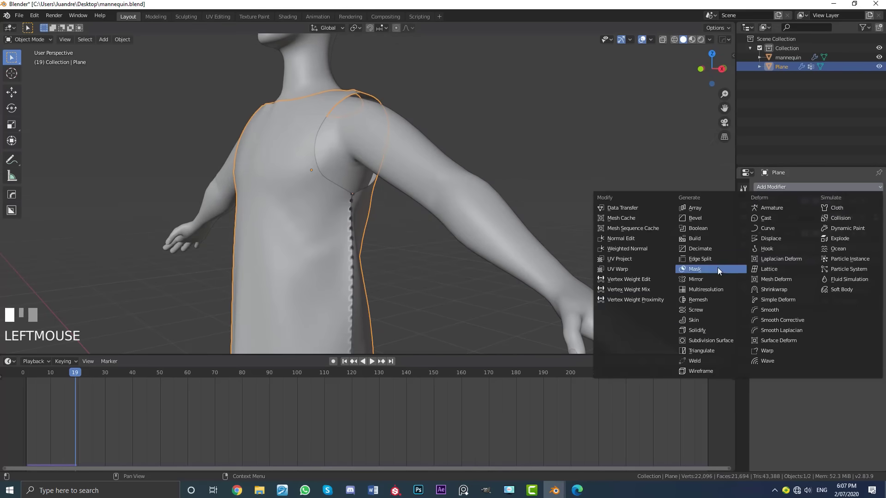
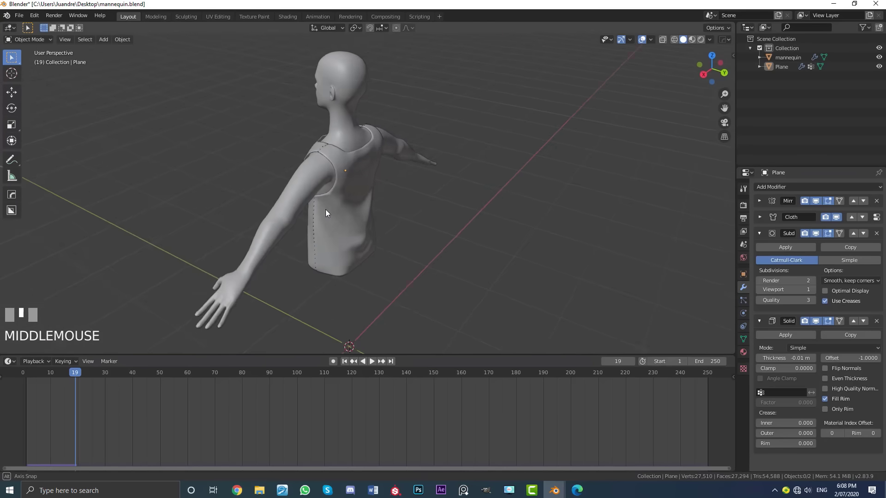
left_click_drag(423, 203, 375, 165)
scroll("up", 3)
left_click(374, 165)
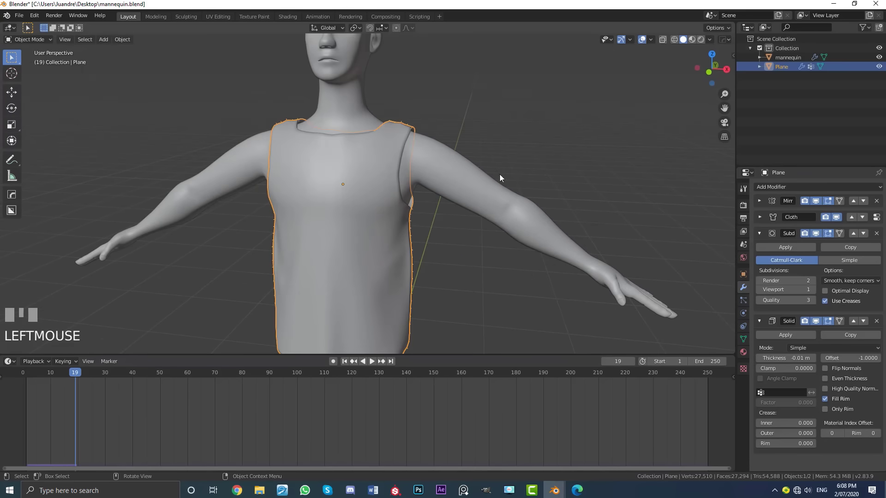
left_click(748, 317)
Set the cloth cache End to 25 frames
scroll("down", 3)
left_click_drag(764, 357, 414, 211)
scroll("down", 3)
scroll("down", 3)
key("Return")
scroll("down", 3)
key("Return")
Replay the cloth simulation and view the vest from behind
middle_click(414, 211)
key("space")
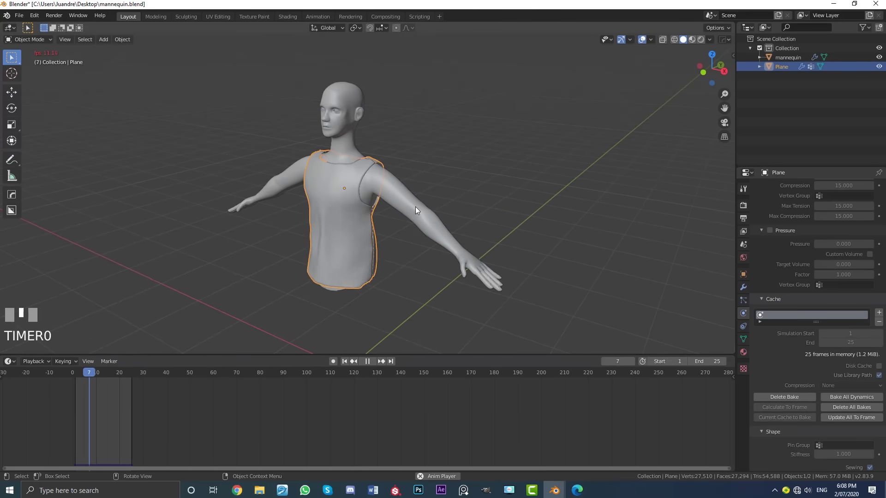
left_click_drag(419, 209, 377, 212)
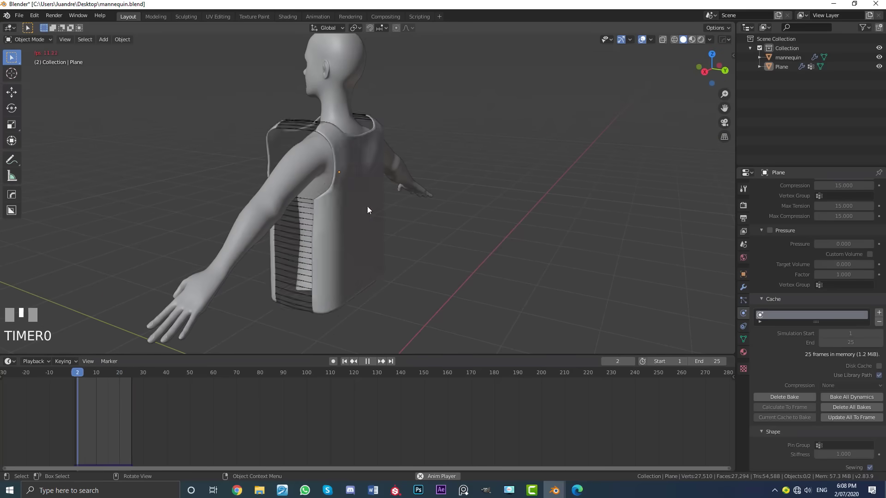
key("space")
Create a new material on the vest and darken its display colour
left_click(369, 178)
left_click(747, 355)
left_click_drag(839, 229, 857, 385)
scroll("down", 3)
scroll("down", 3)
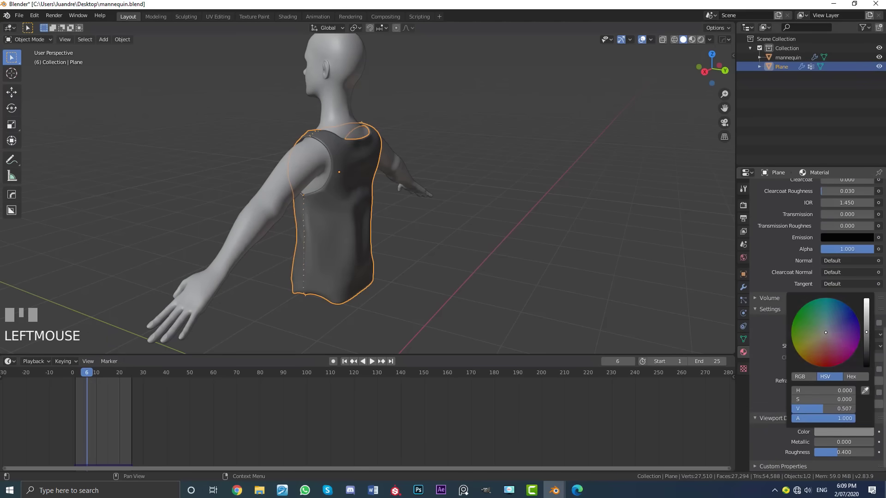
Set the material's Viewport Display colour to red with Roughness 1.0
left_click_drag(798, 266, 884, 190)
scroll("up", 3)
left_click_drag(885, 189, 837, 415)
scroll("down", 3)
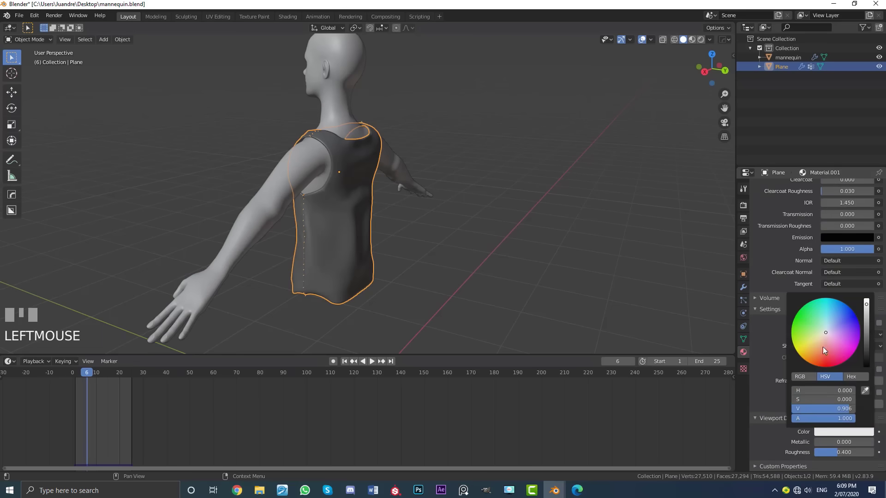
middle_click(412, 257)
scroll("up", 3)
middle_click(333, 181)
scroll("up", 3)
Reopen the vest mesh for editing and select part of it
key("b")
left_click_drag(383, 211, 372, 216)
scroll("down", 3)
key("a")
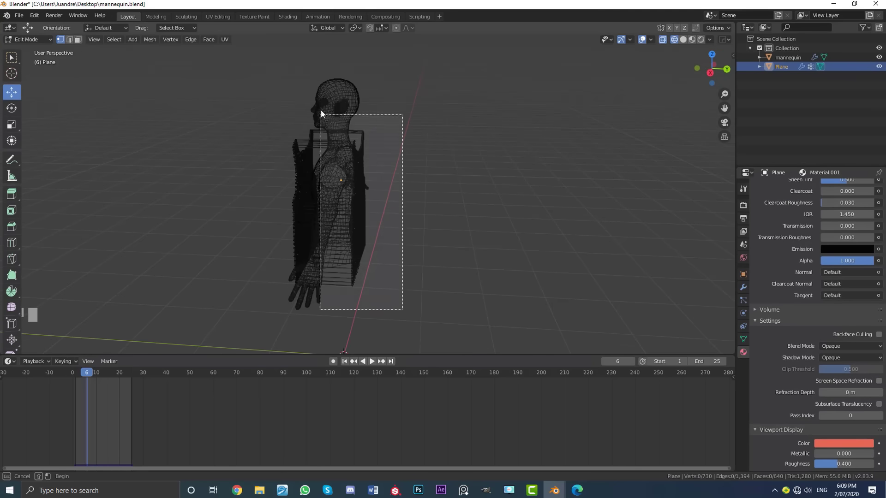
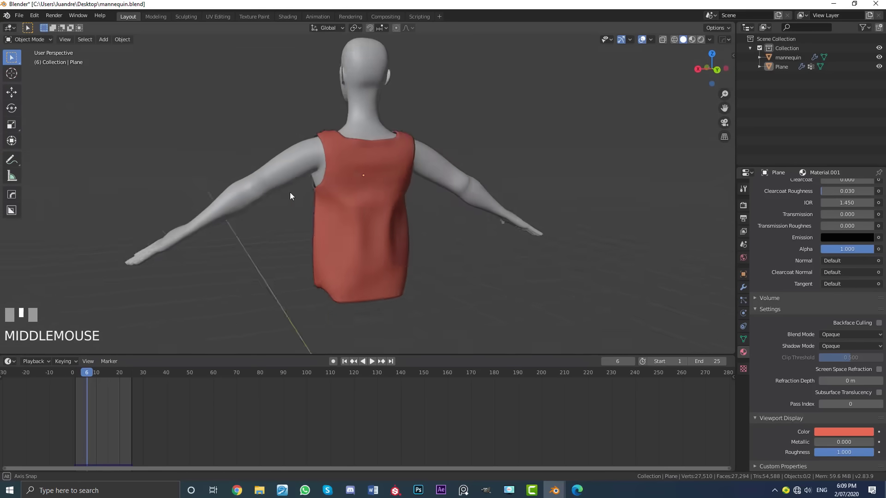
Replay the cloth simulation to frame 21 while orbiting the red vest
scroll("down", 3)
key("space")
left_click_drag(442, 208, 396, 209)
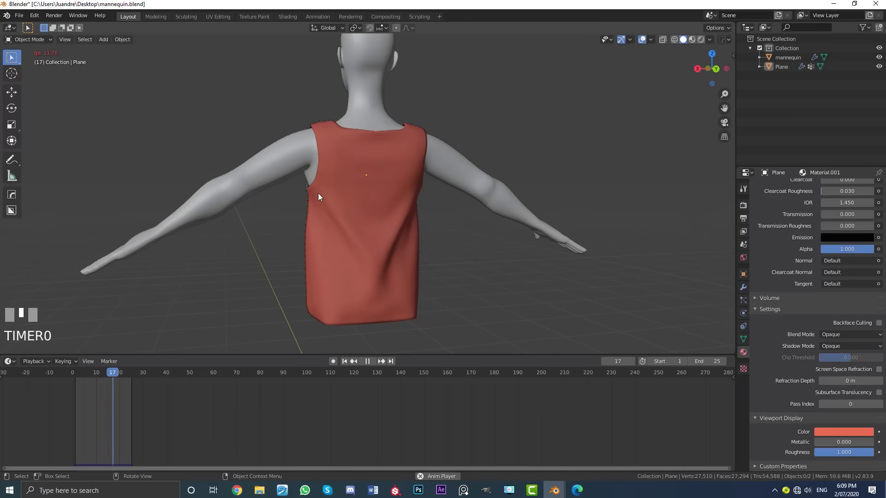
key("space")
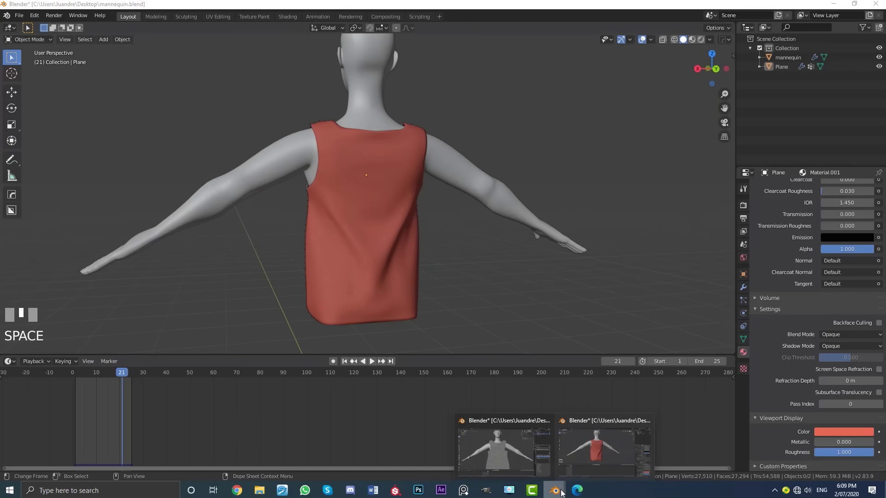
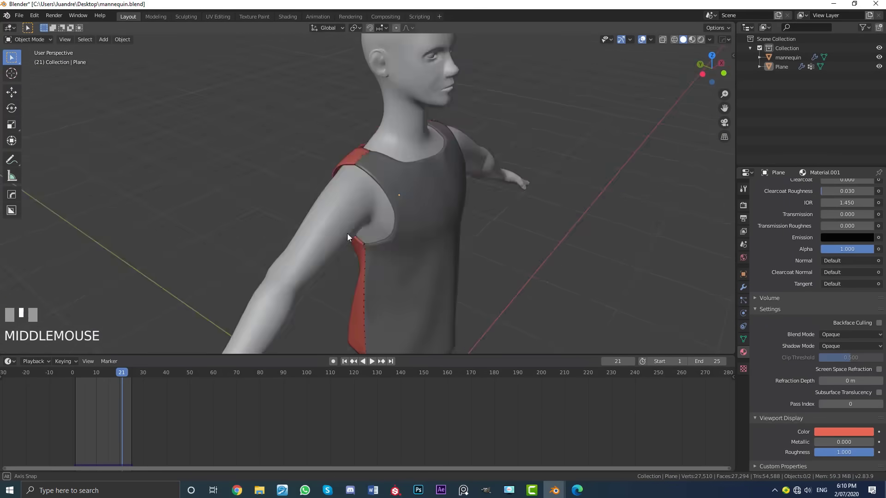
Zoom in and out to inspect the finished vest from several angles
scroll("down", 3)
scroll("up", 3)
scroll("down", 3)
scroll("up", 3)
scroll("down", 3)
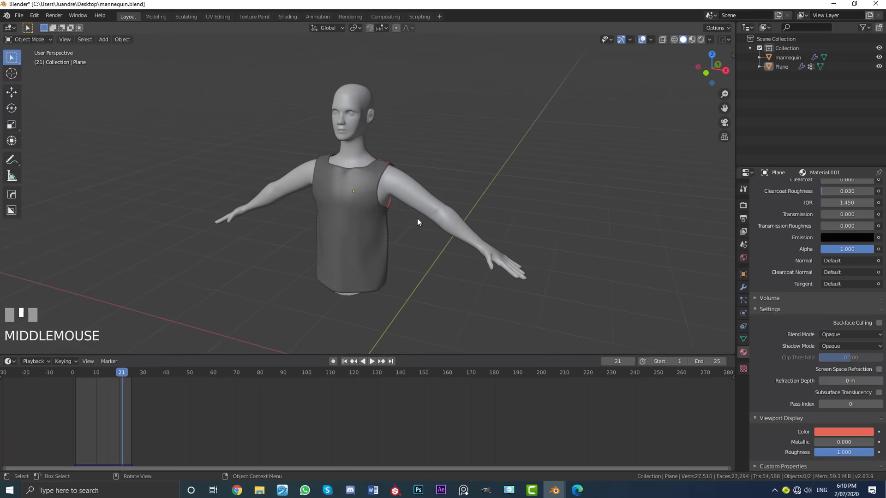
scroll("up", 3)
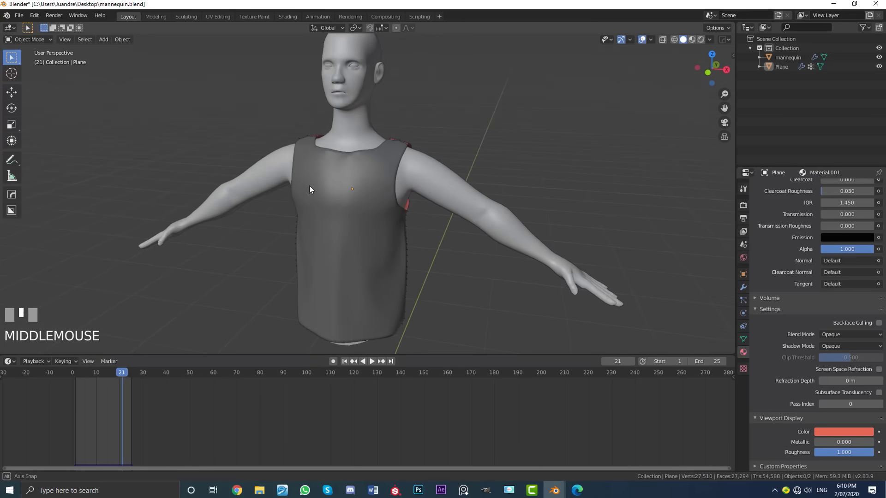